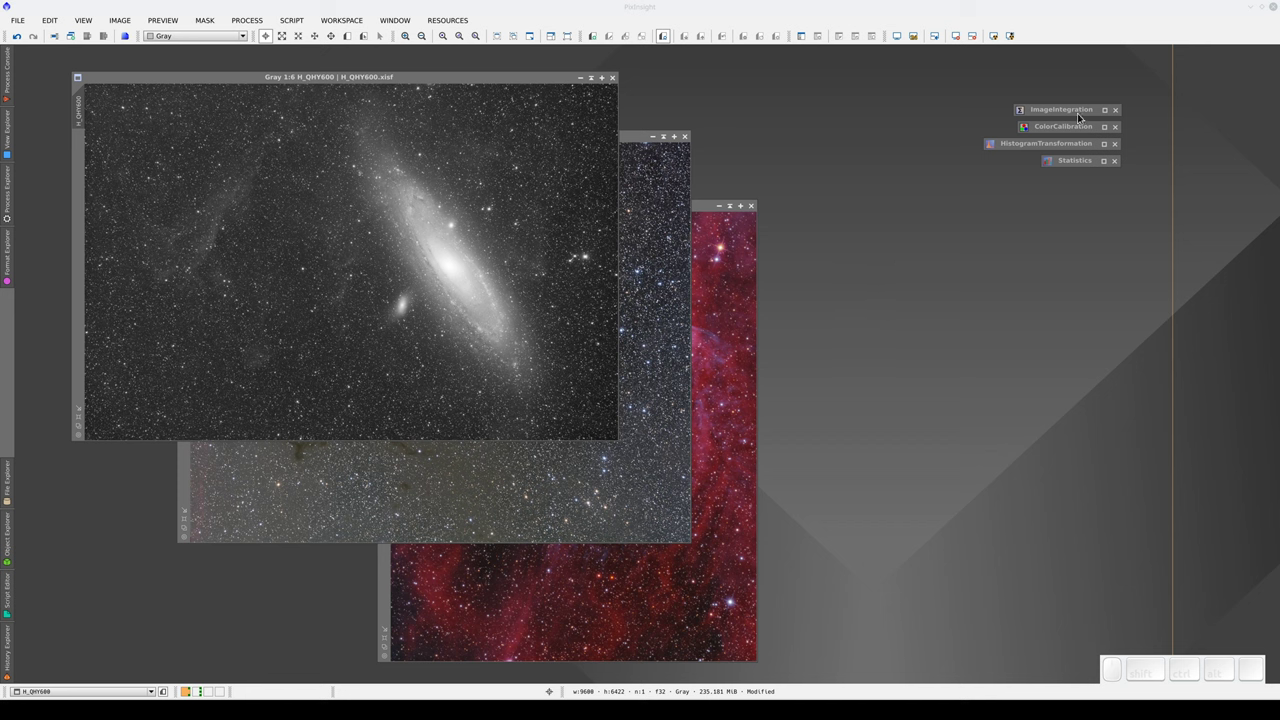
Bring up ImageIntegration beside the images and expand its Format Hints, Integration and Pixel Rejection (1) sections.
left_click(1107, 113)
left_click_drag(894, 119, 897, 110)
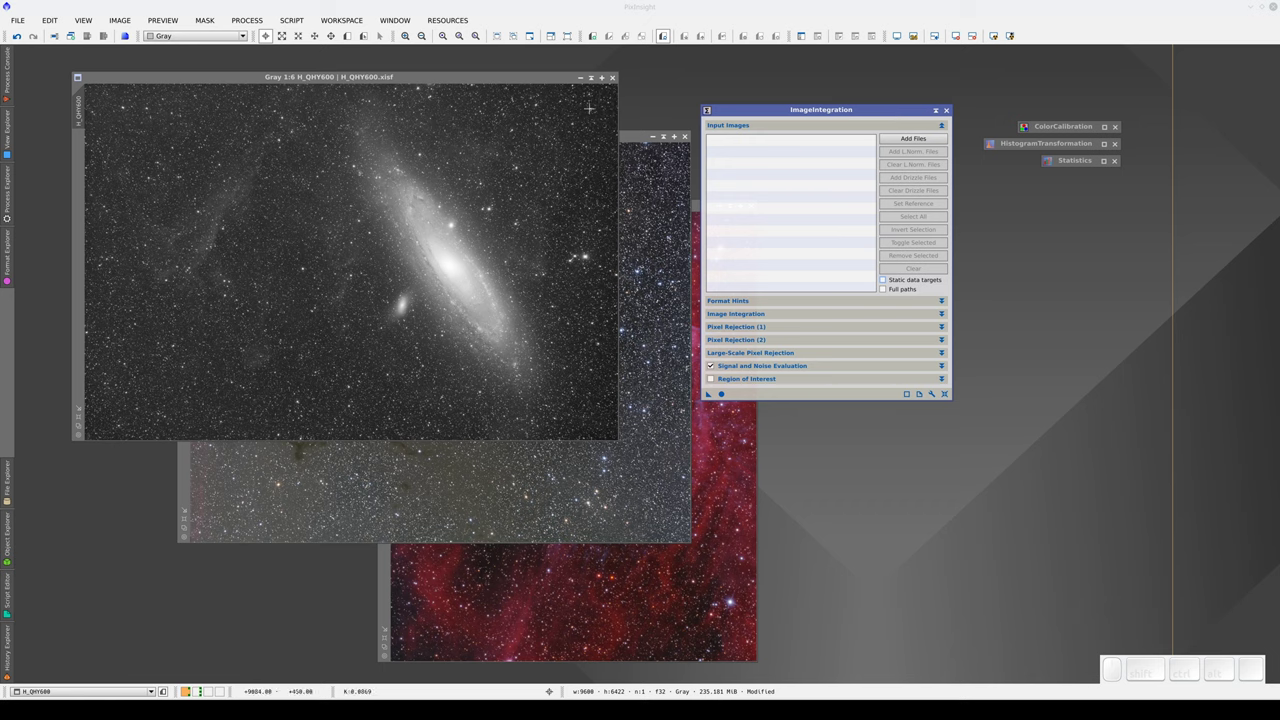
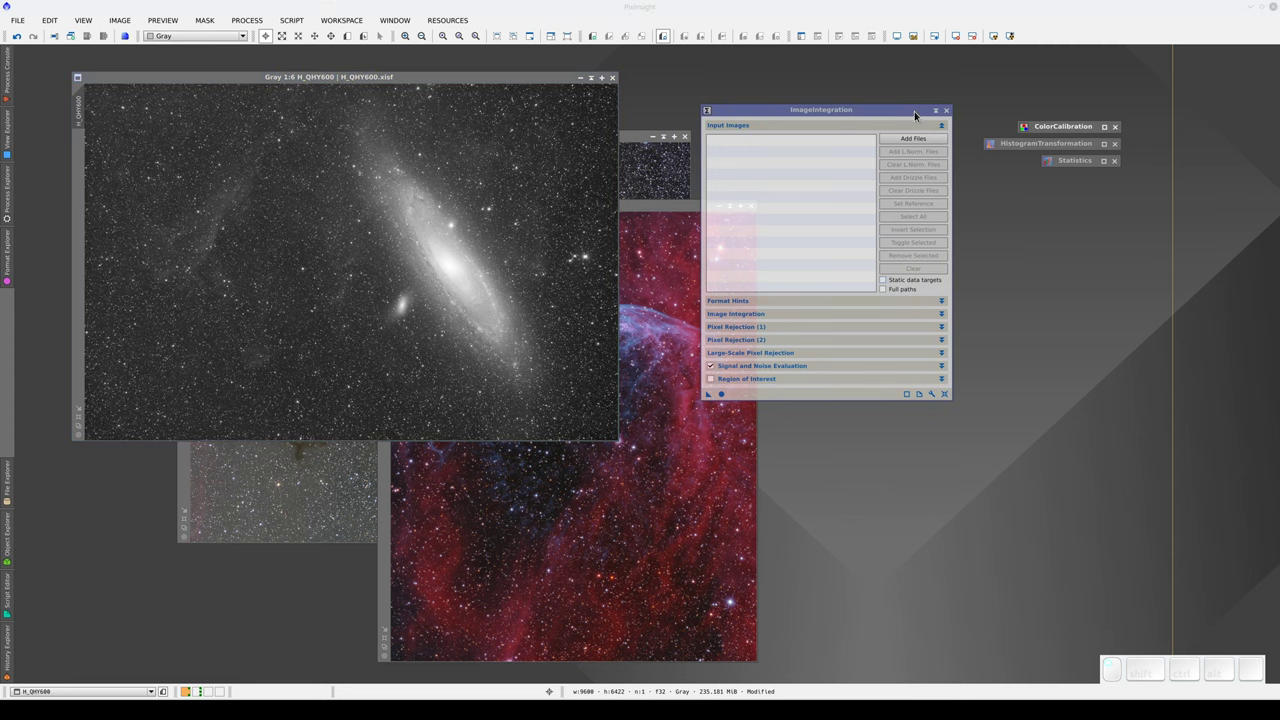
left_click_drag(918, 113, 919, 87)
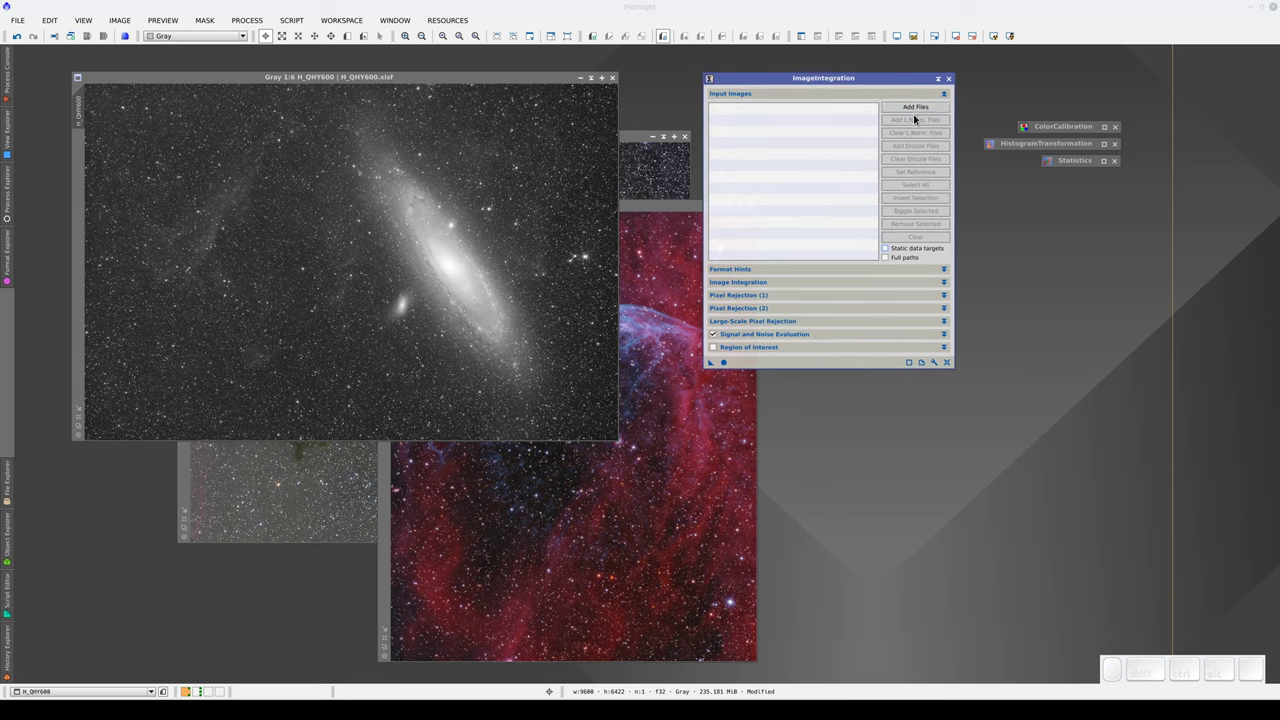
left_click(906, 273)
left_click(906, 298)
left_click(908, 458)
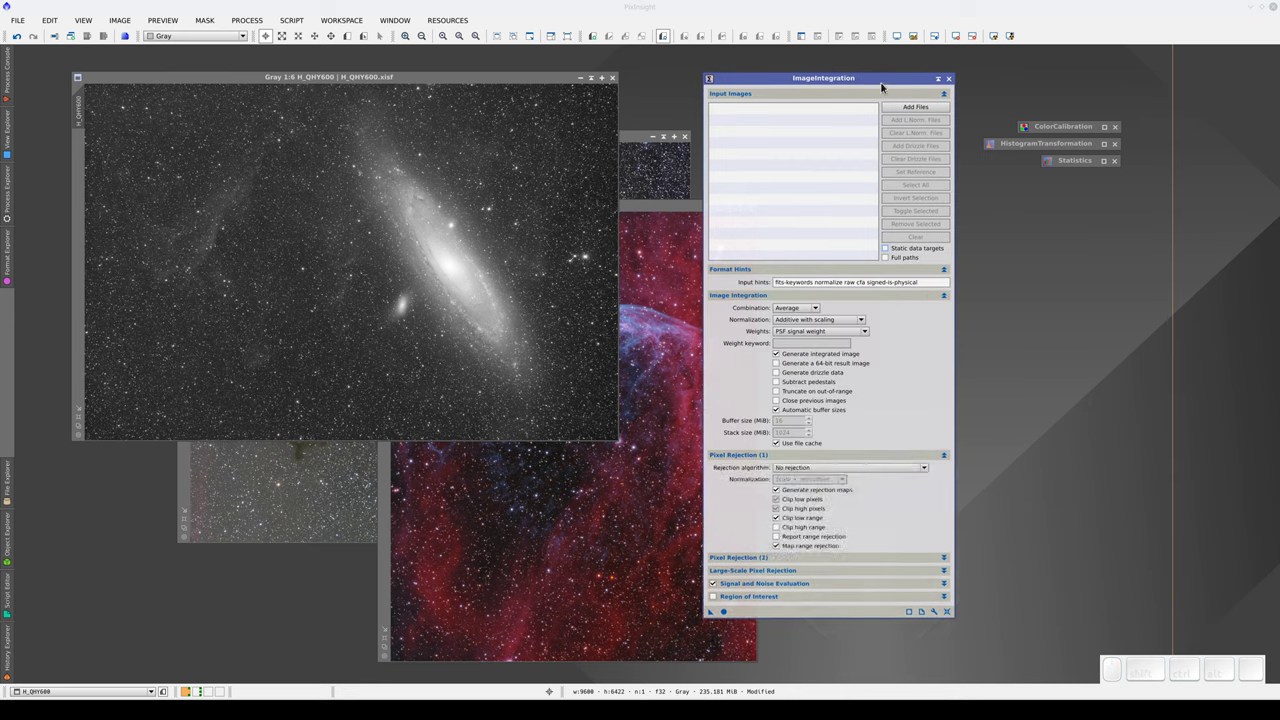
left_click_drag(886, 82, 872, 155)
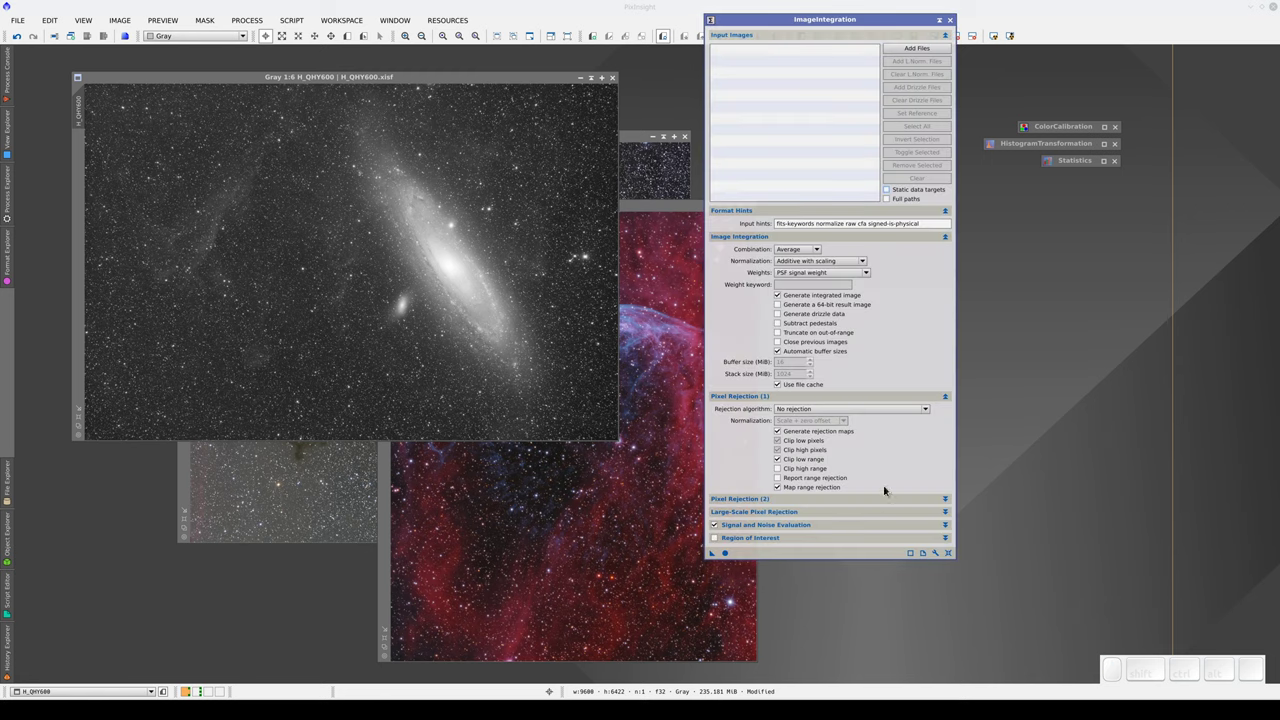
Set Pixel Rejection (2) percentile limits, Percentile low 0.200 and a new high value, and collapse the sections.
left_click(888, 504)
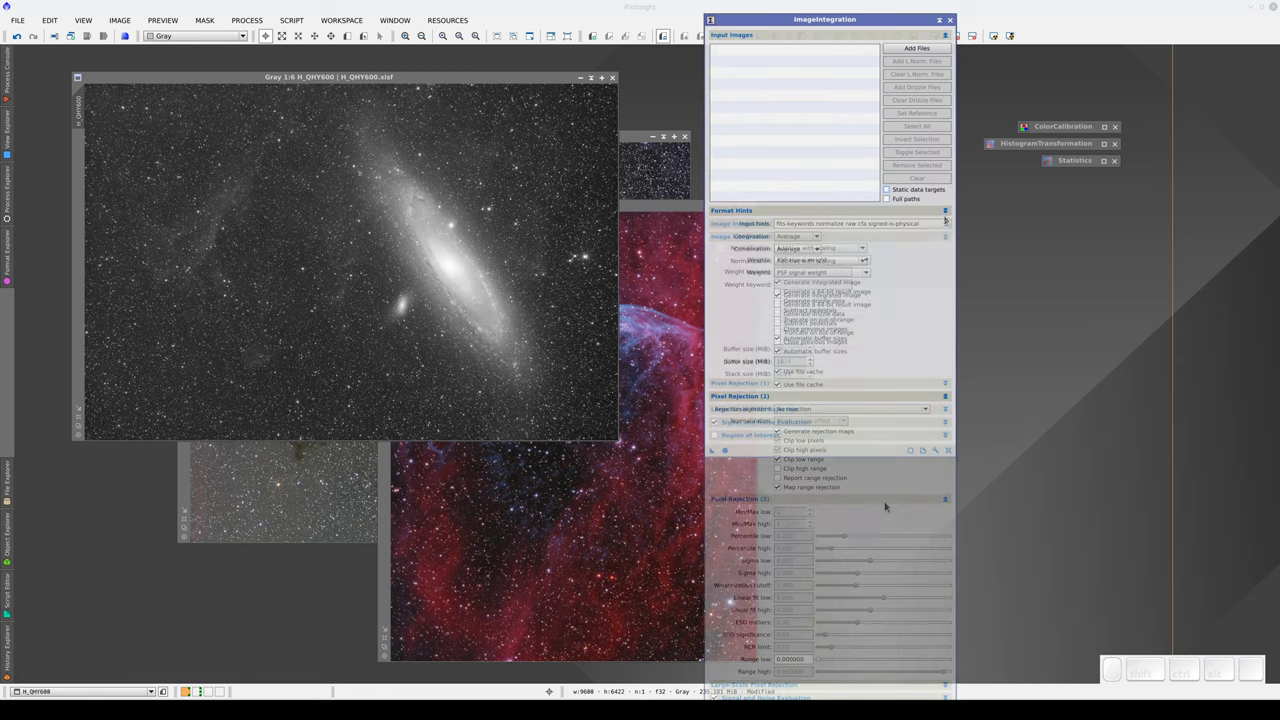
left_click(822, 251)
left_click(819, 279)
left_click(950, 227)
double_click(949, 234)
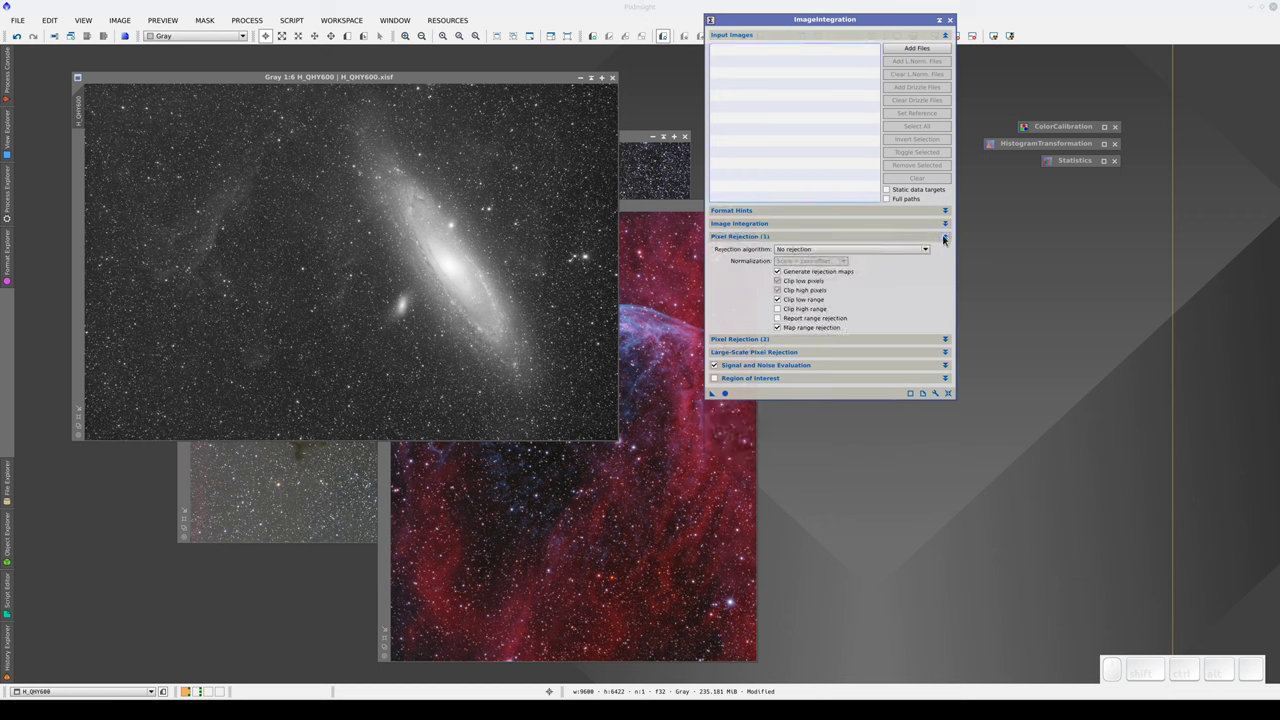
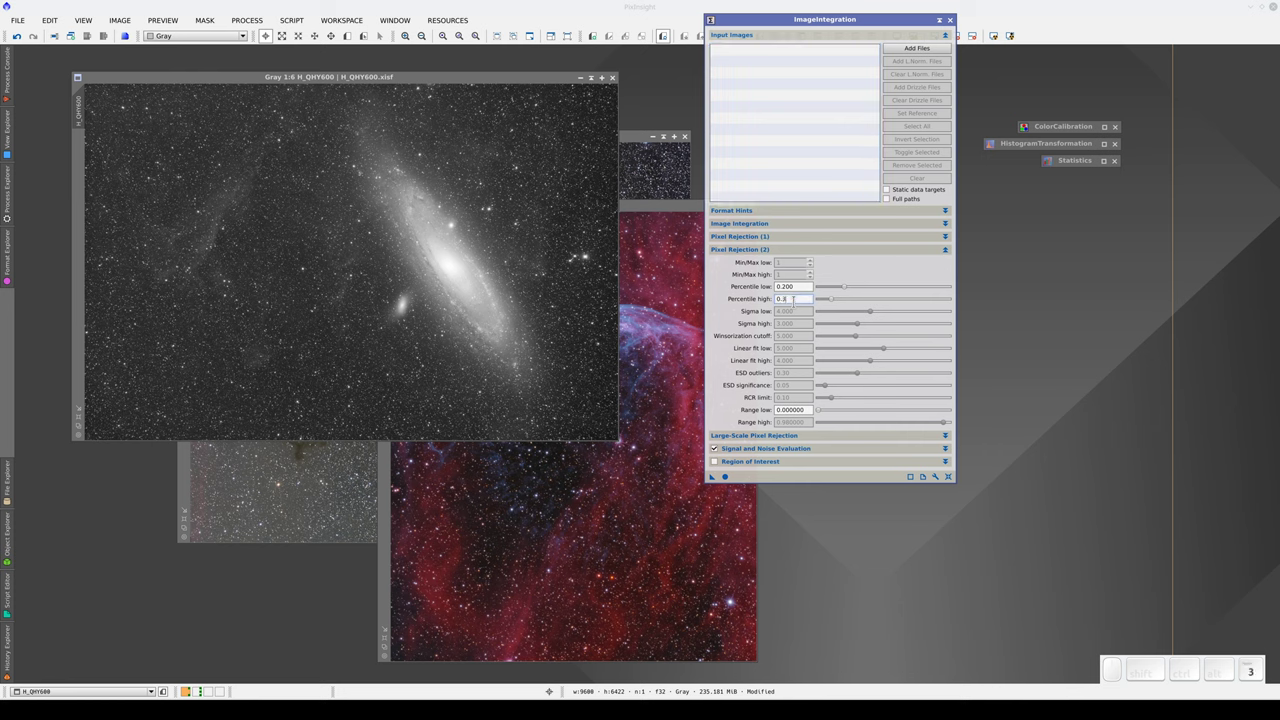
key("Return")
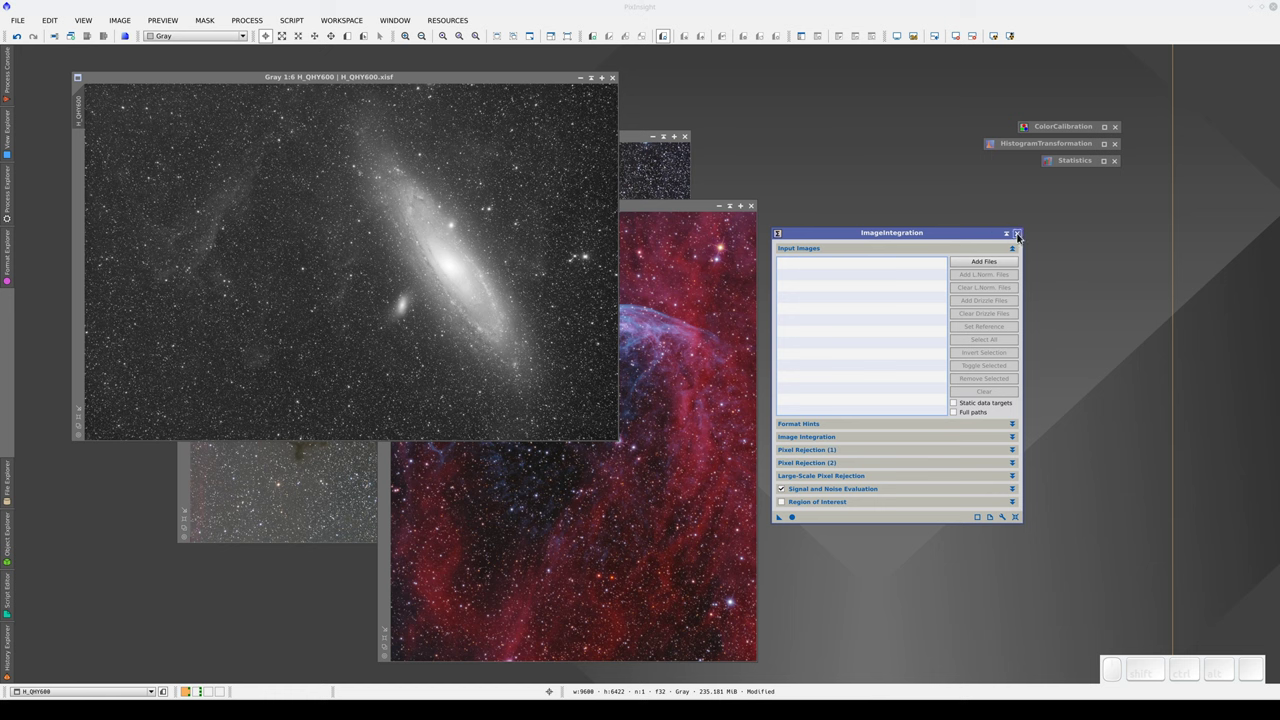
left_click(1021, 237)
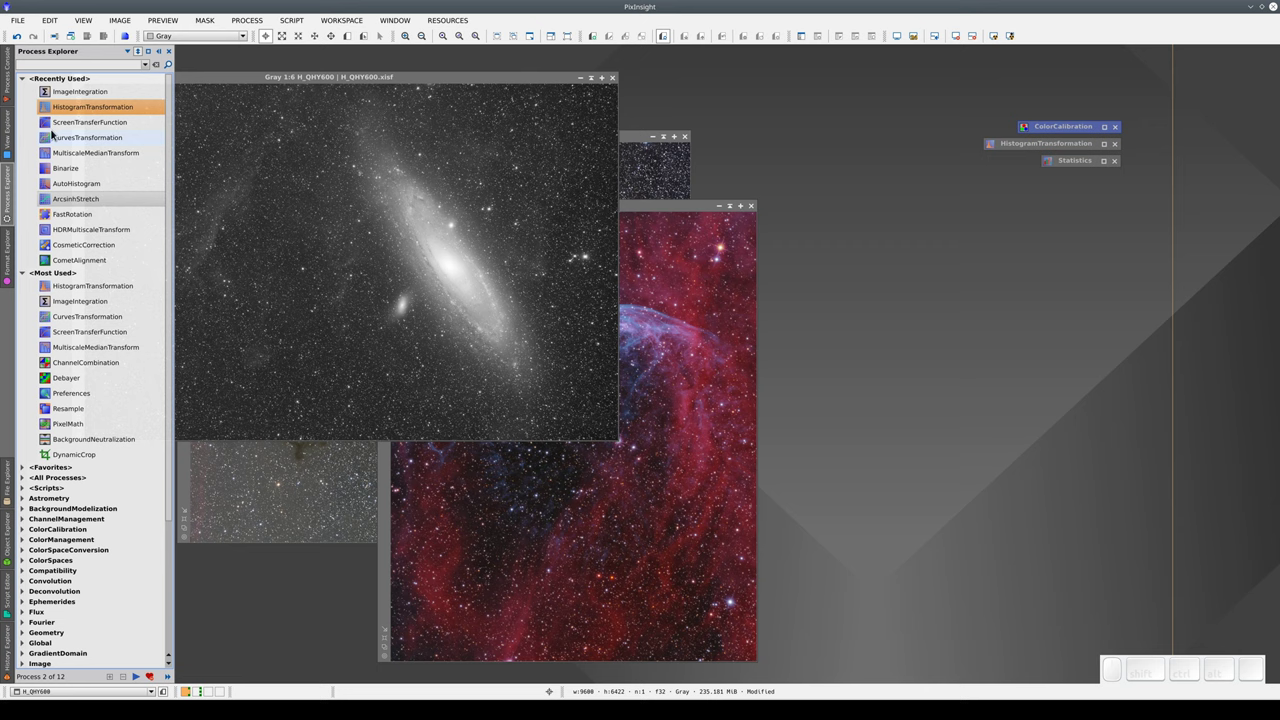
left_click(66, 92)
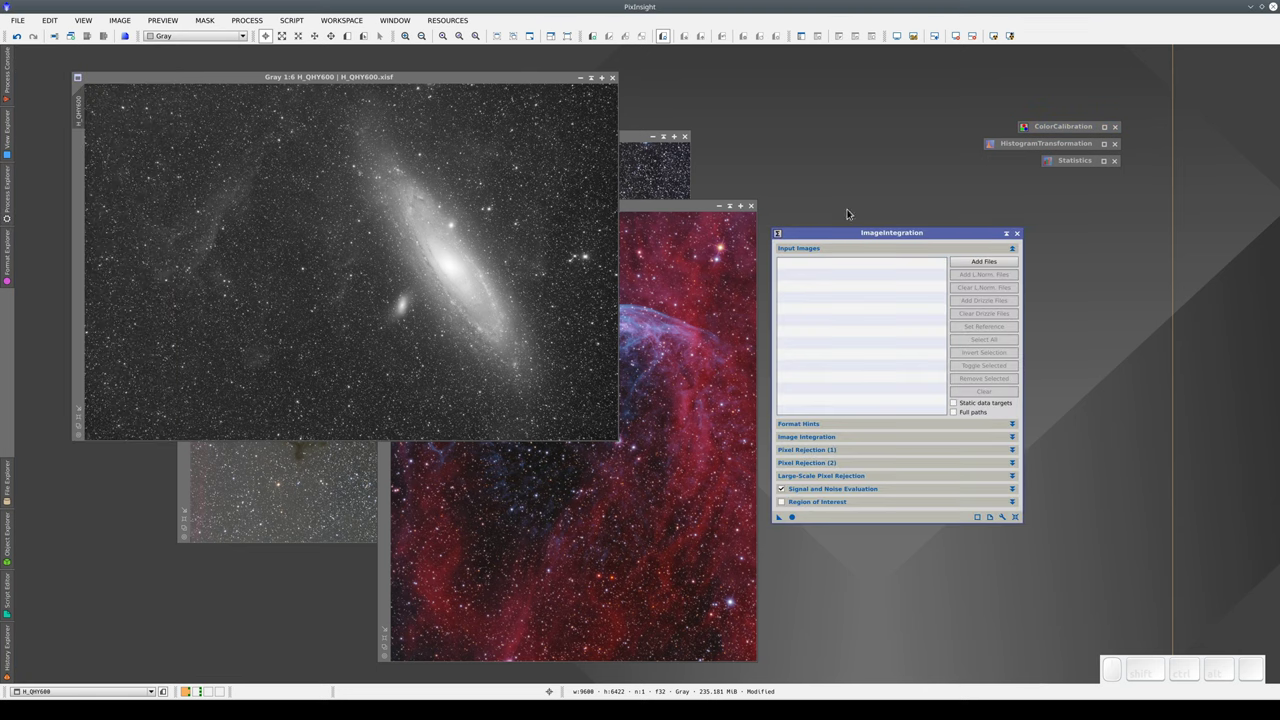
left_click(1010, 236)
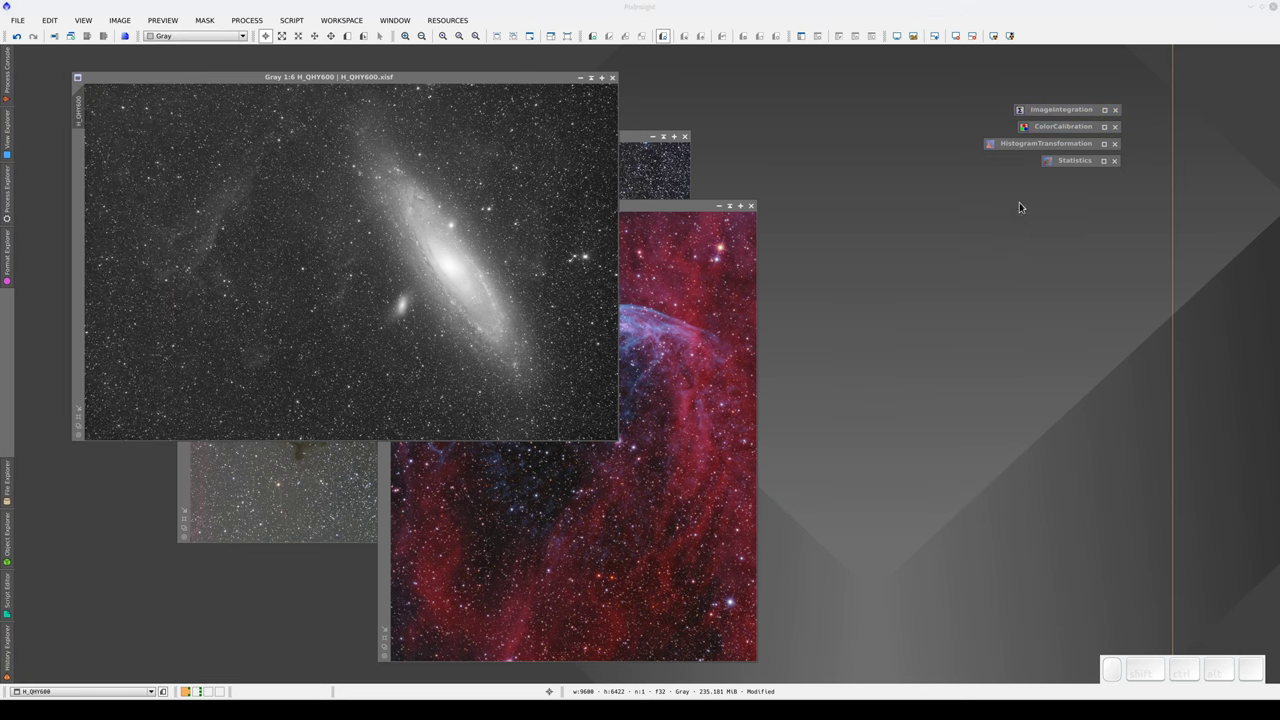
left_click_drag(1063, 108, 968, 266)
Add the three selected M31 Ha frames to the ImageIntegration input list.
middle_click(968, 266)
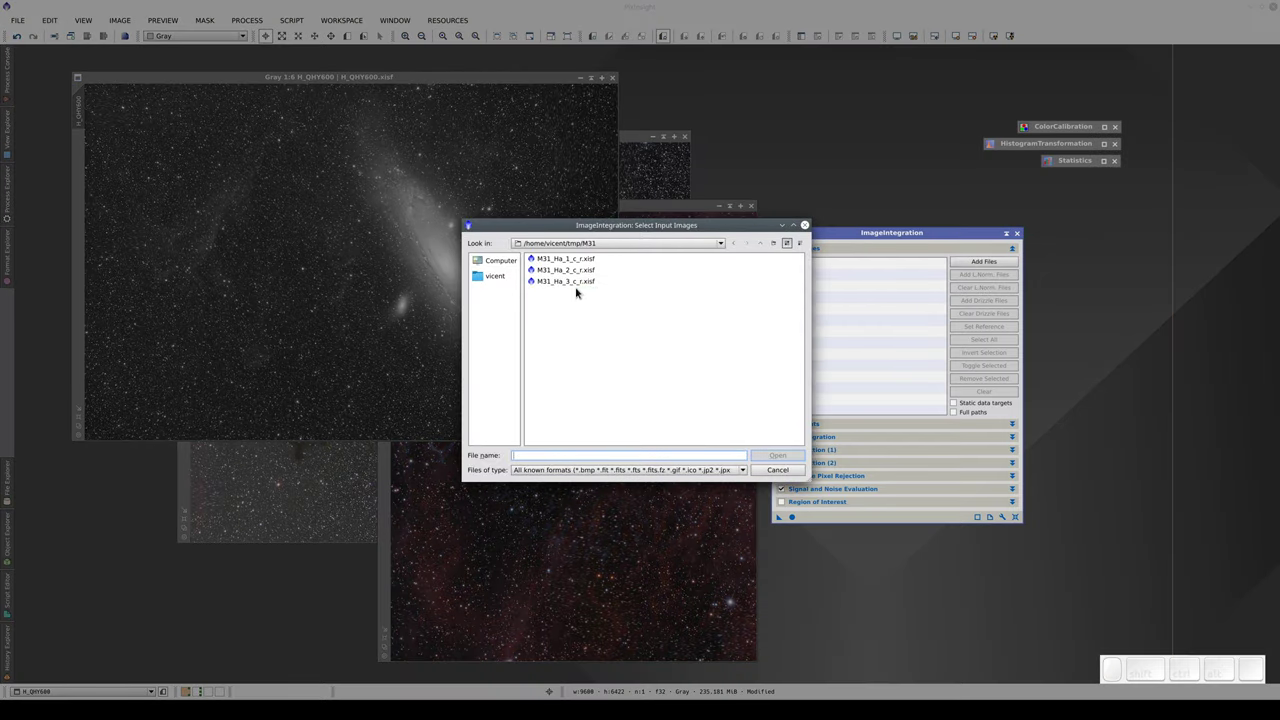
middle_click(579, 284)
left_click(579, 284)
middle_click(580, 256)
left_click(580, 256)
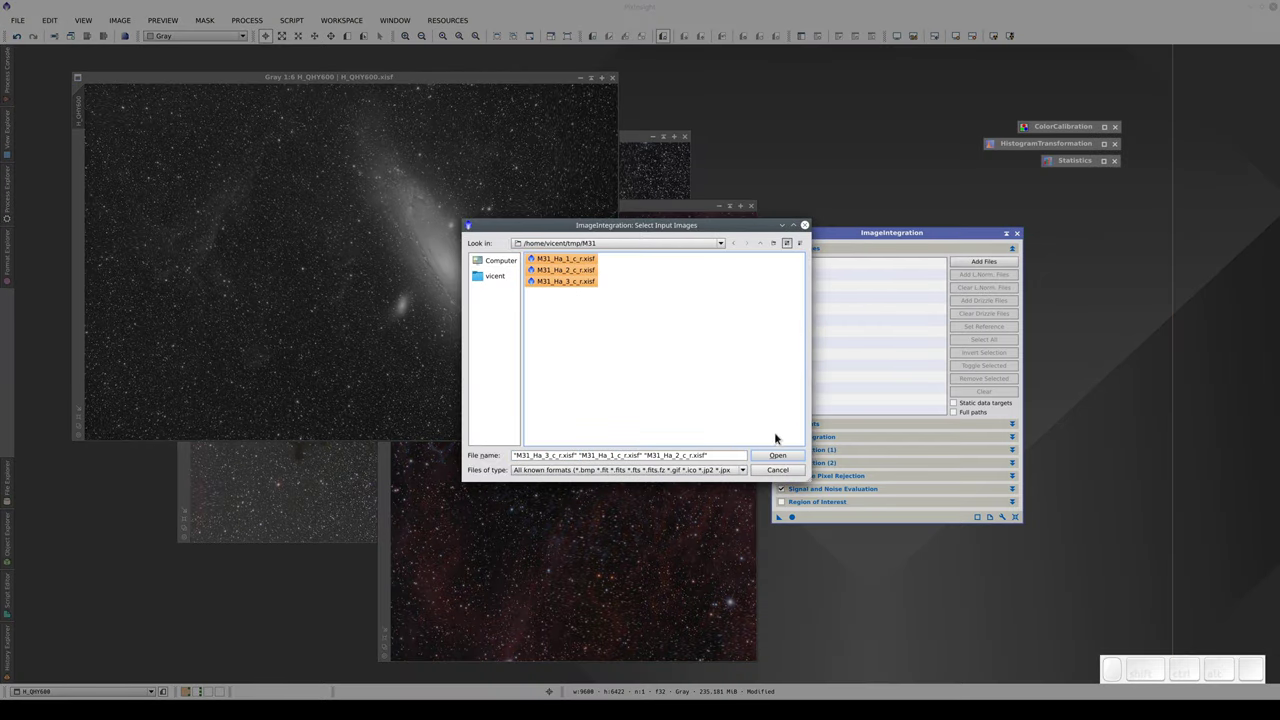
left_click(786, 456)
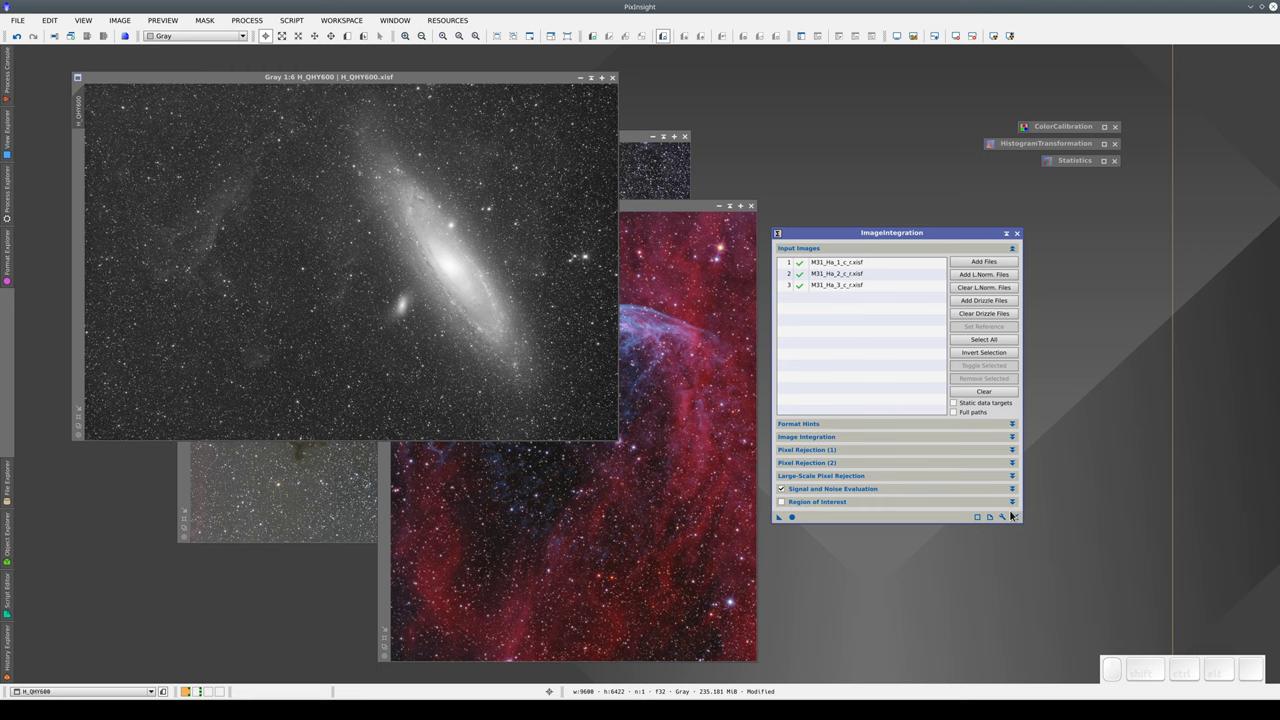
Drag further xisf frames from the file browser into the input list.
left_click(1016, 520)
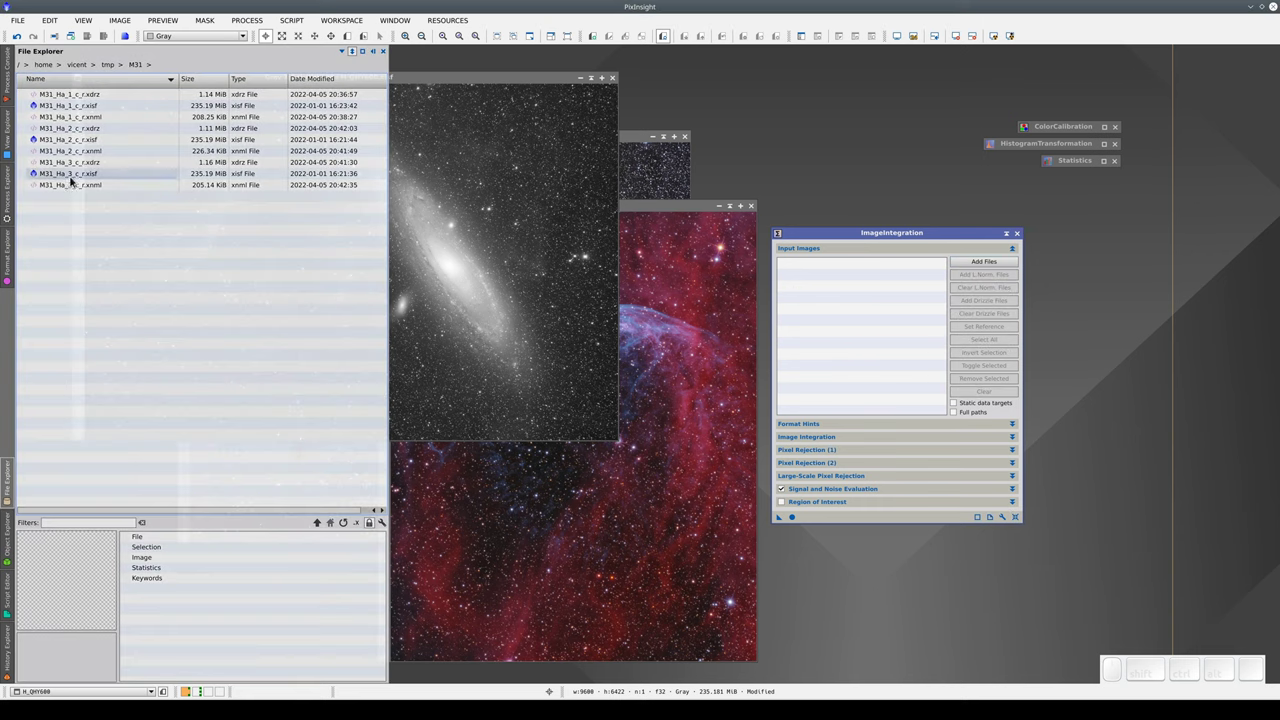
left_click(74, 175)
left_click(73, 141)
left_click_drag(82, 107, 840, 307)
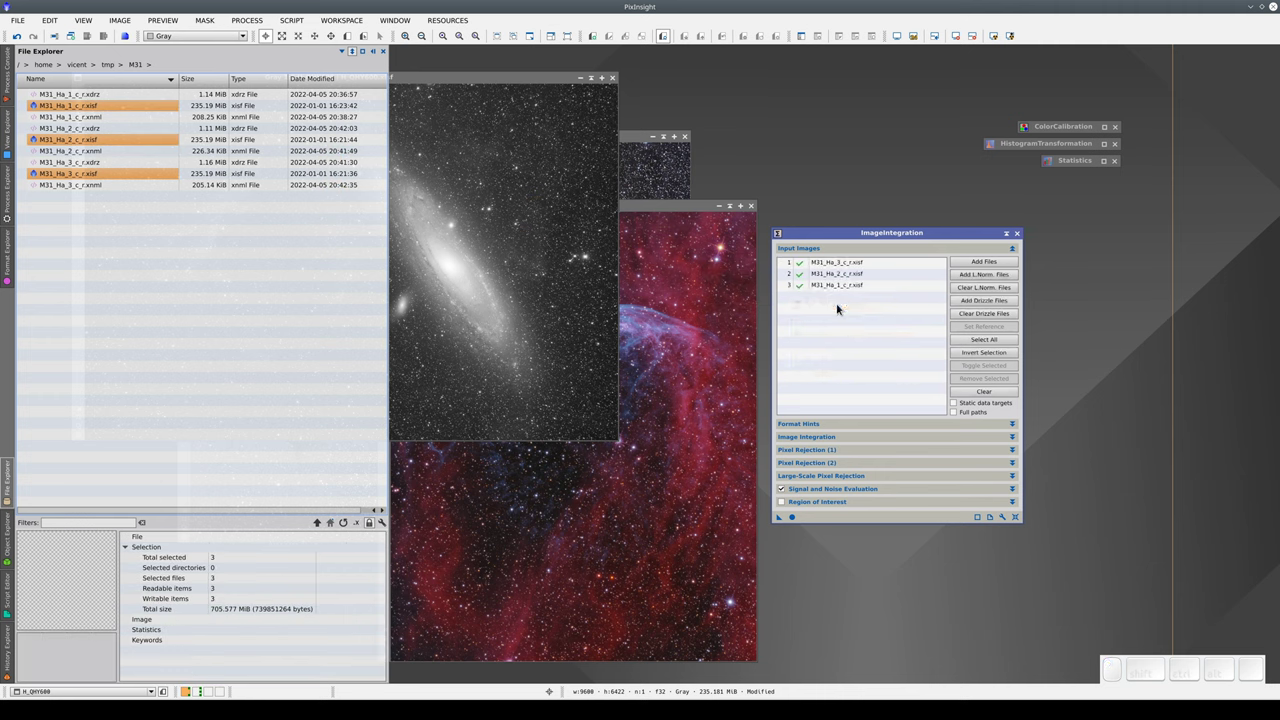
middle_click(841, 303)
scroll("up", 3)
left_click(841, 303)
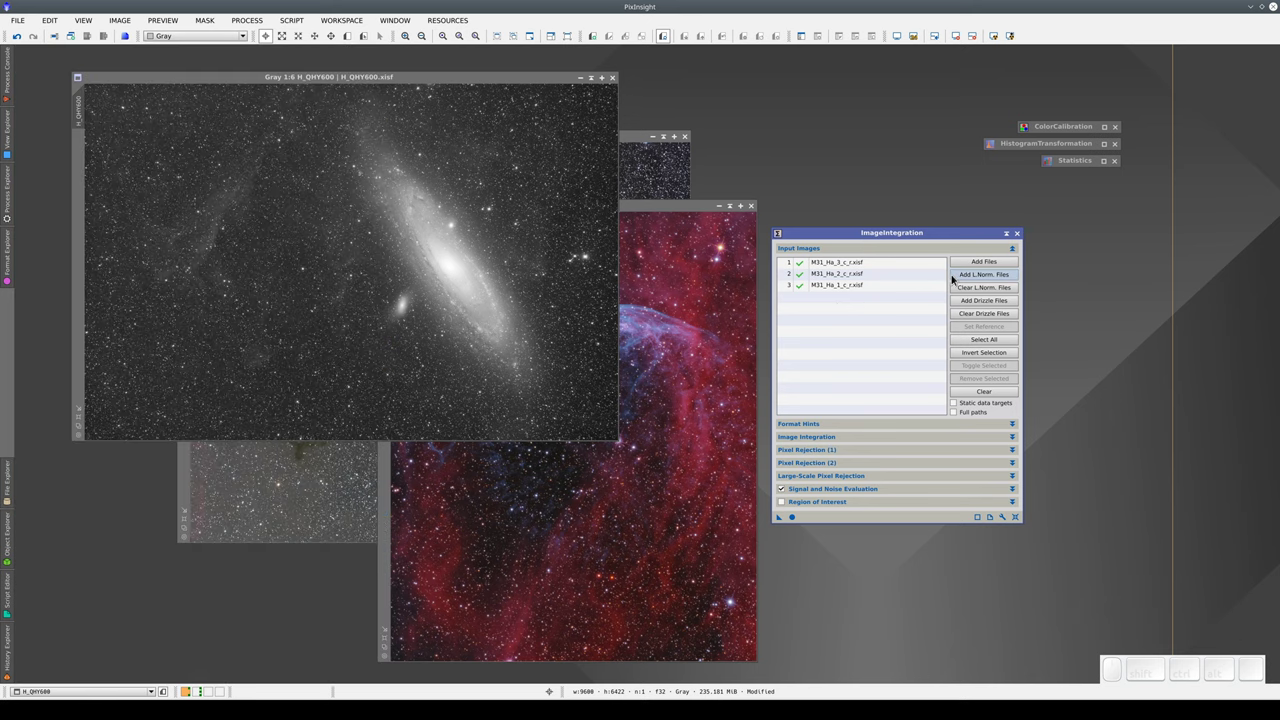
Attach drizzle data to the input frames in the list.
left_click(957, 277)
left_click(580, 284)
left_click(580, 265)
left_click(773, 456)
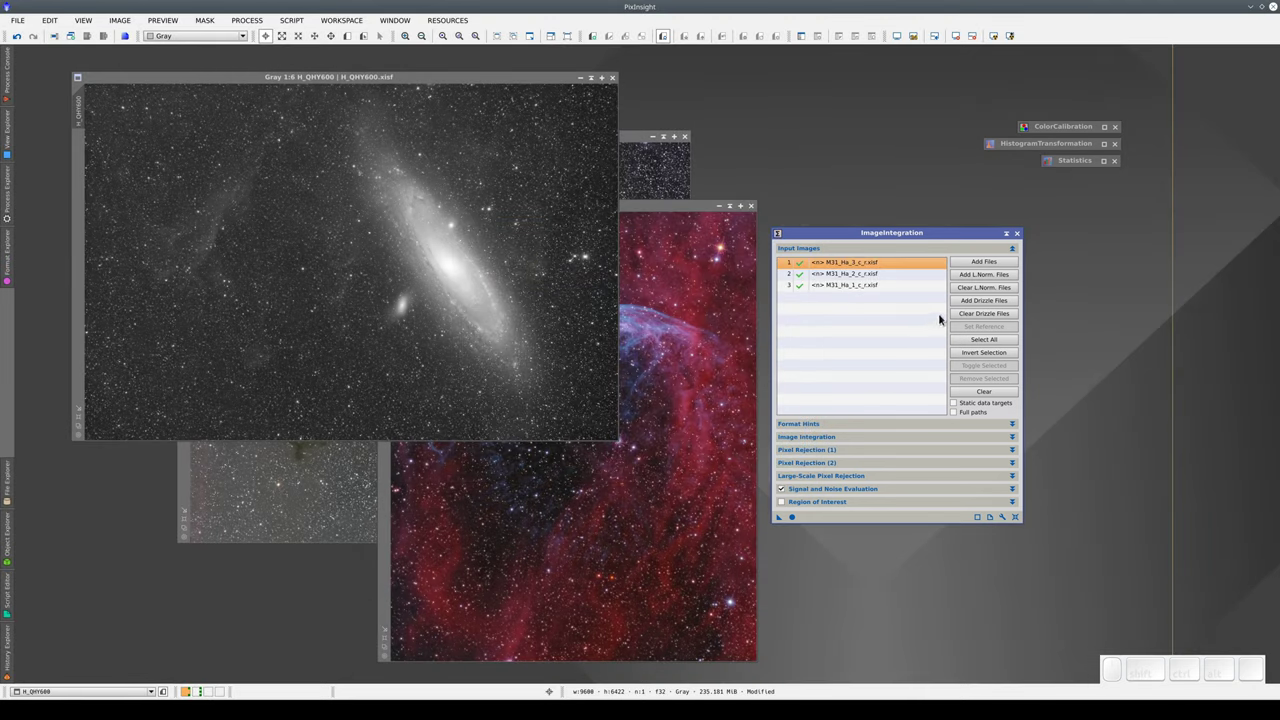
left_click(965, 306)
left_click(568, 277)
left_click(573, 262)
left_click(765, 453)
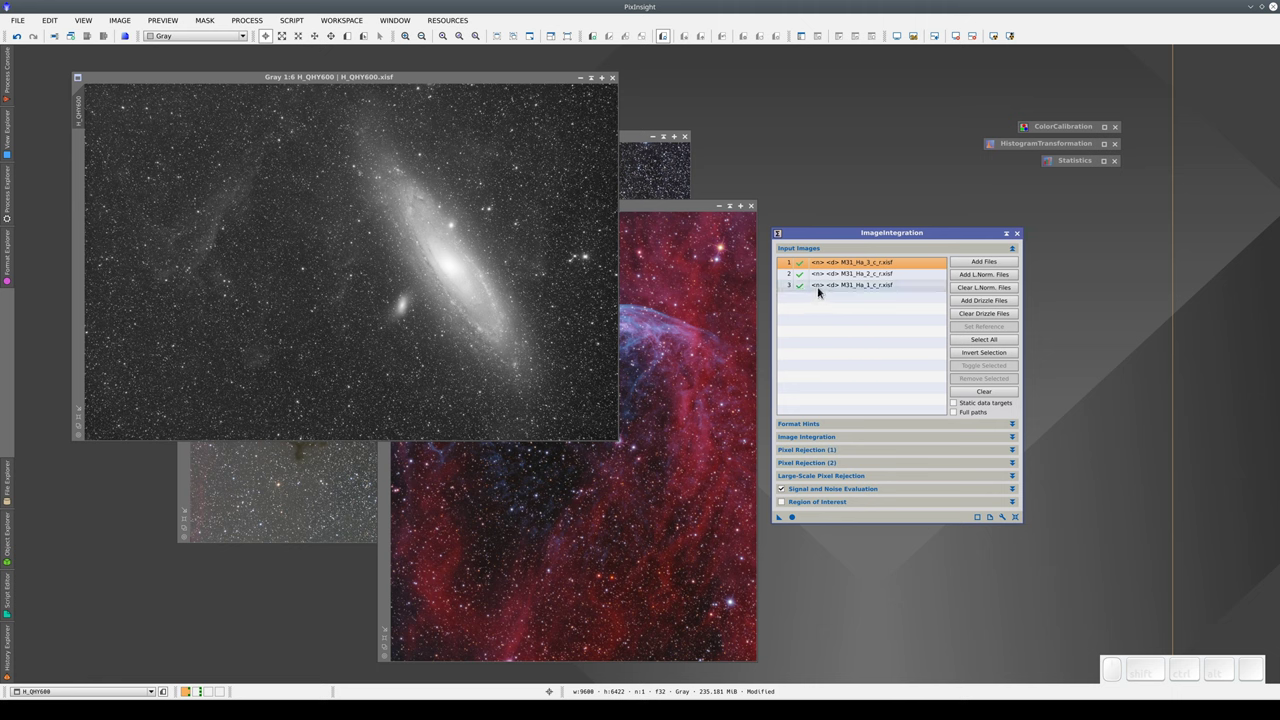
Clear the input list, removing all M31 frames.
left_click(822, 290)
left_click(838, 284)
left_click(1016, 524)
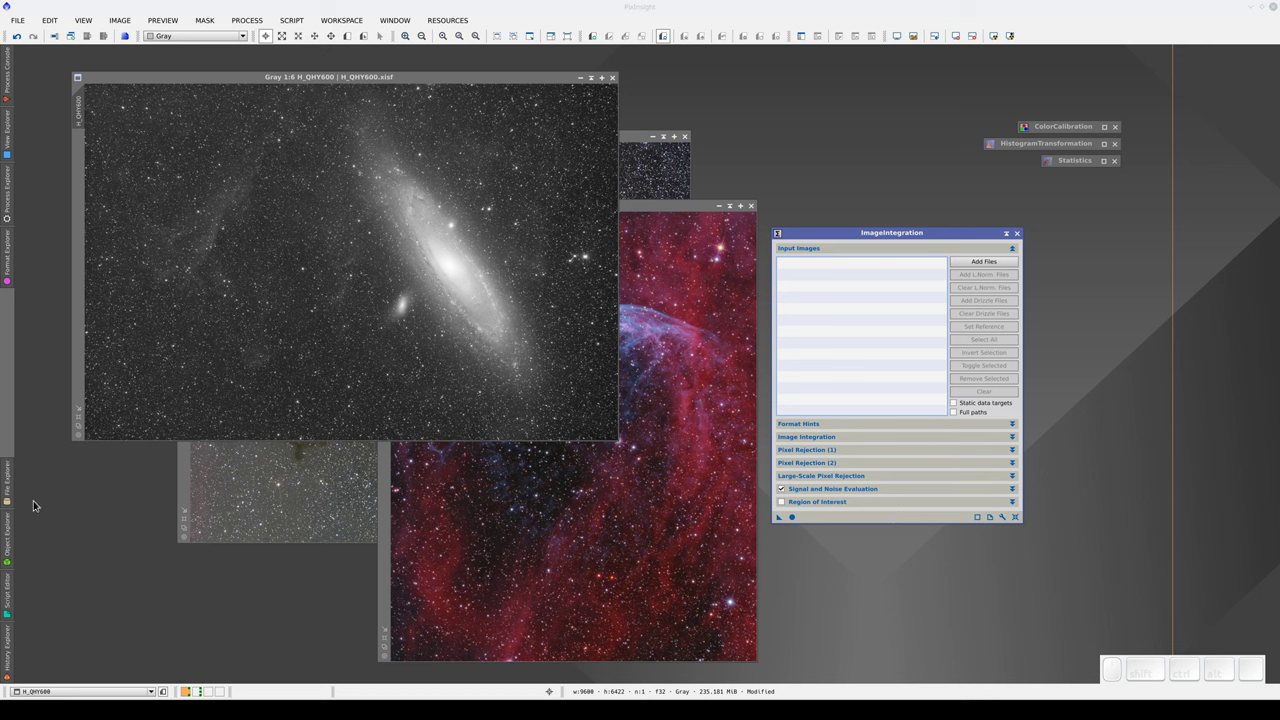
Drag the M31 Ha frames with their normalization and drizzle files into the Input Images list.
left_click_drag(138, 220, 830, 291)
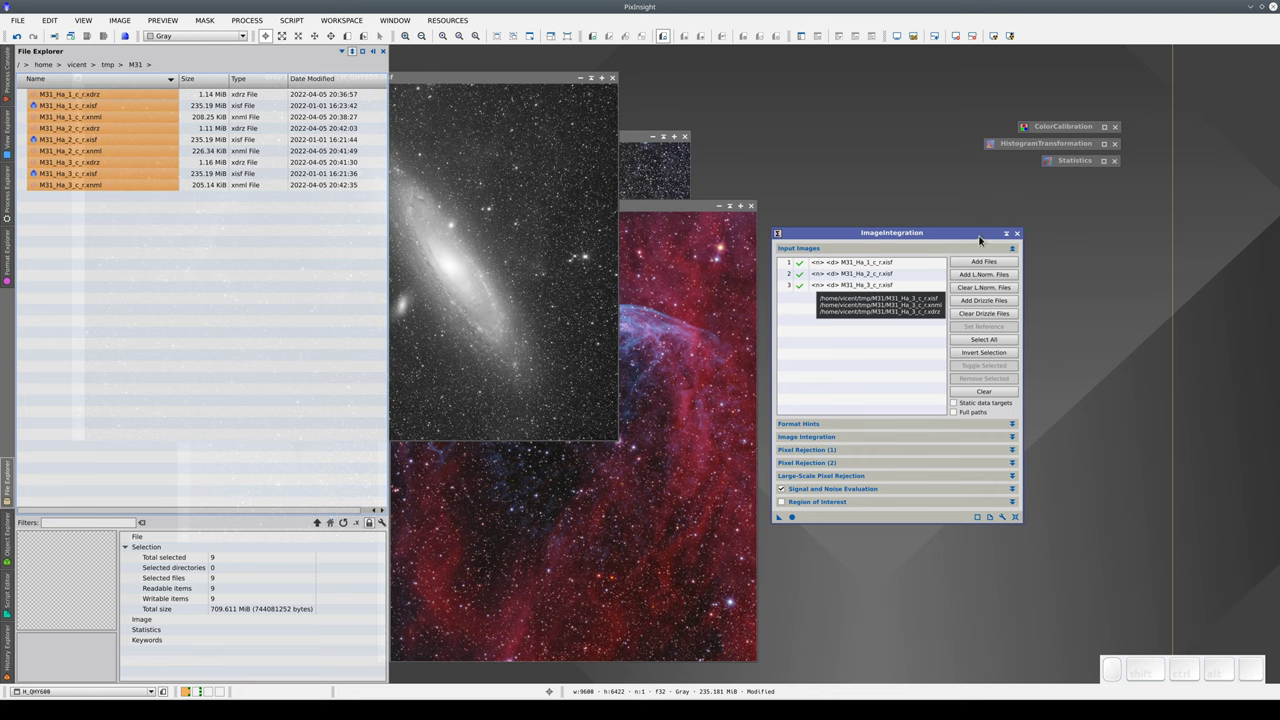
Iconify ImageIntegration and set ColorCalibration's white reference to NGC6946->Preview01.
left_click(1010, 236)
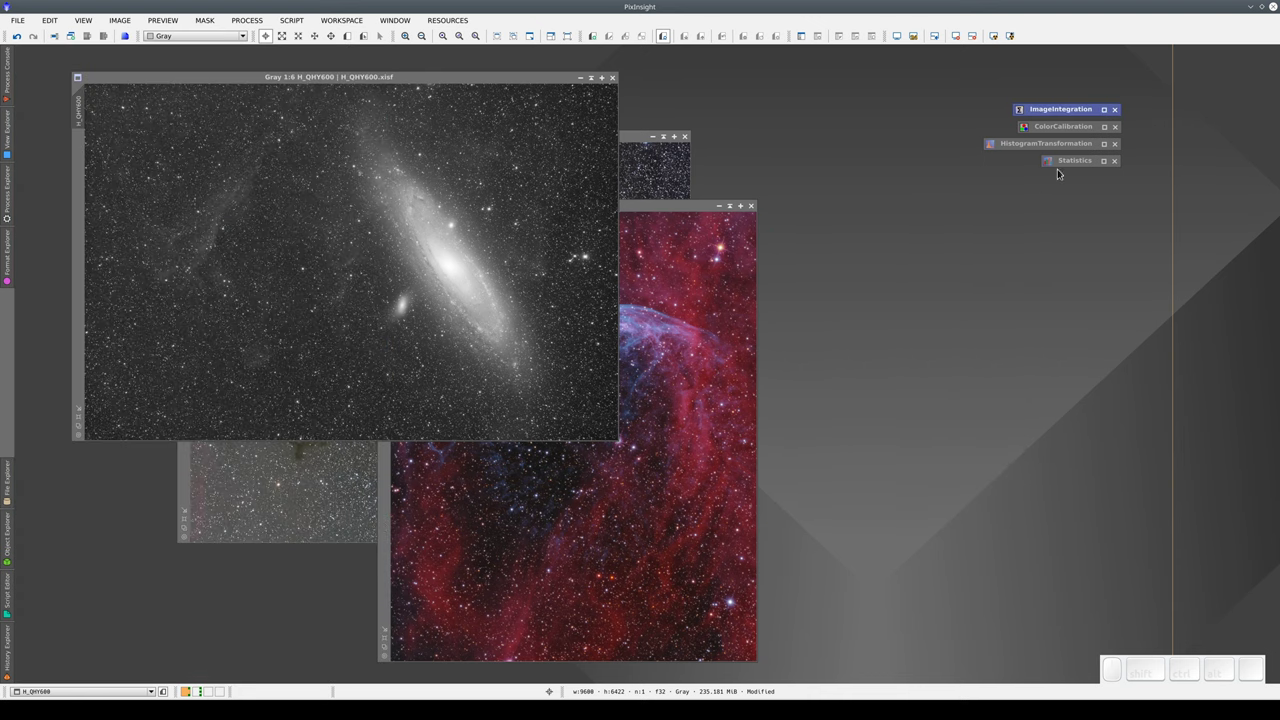
left_click(1109, 136)
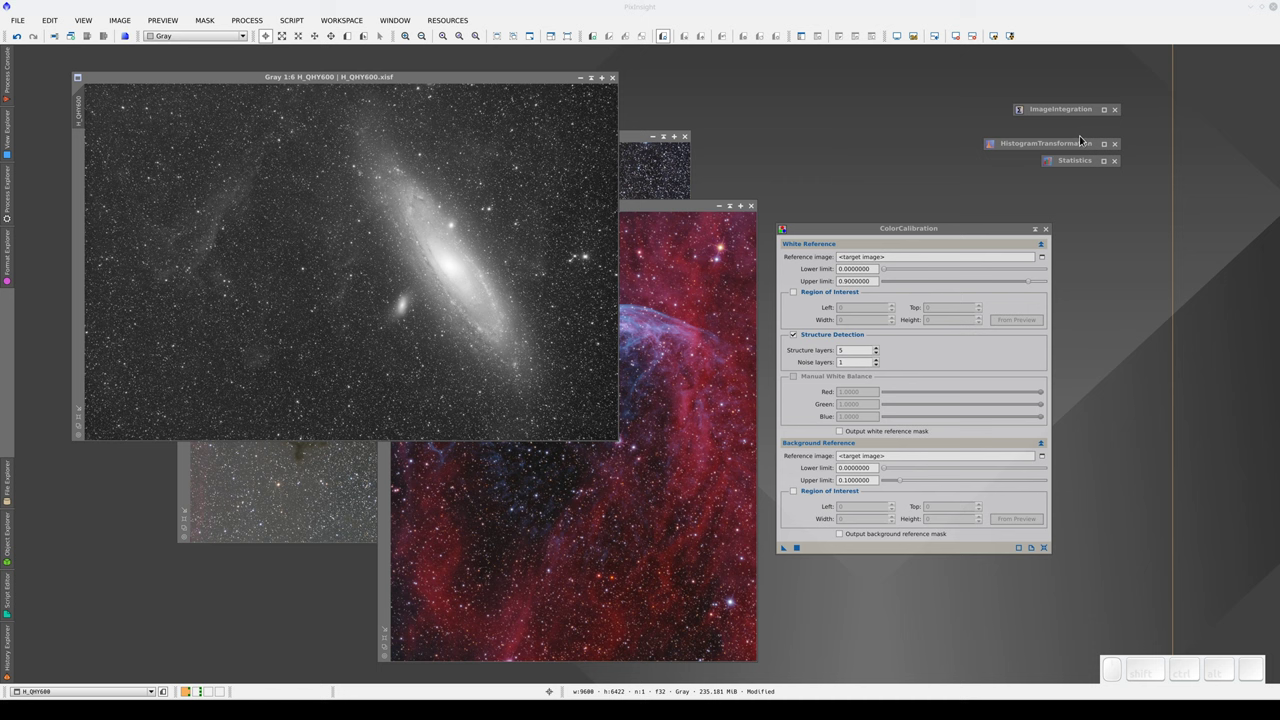
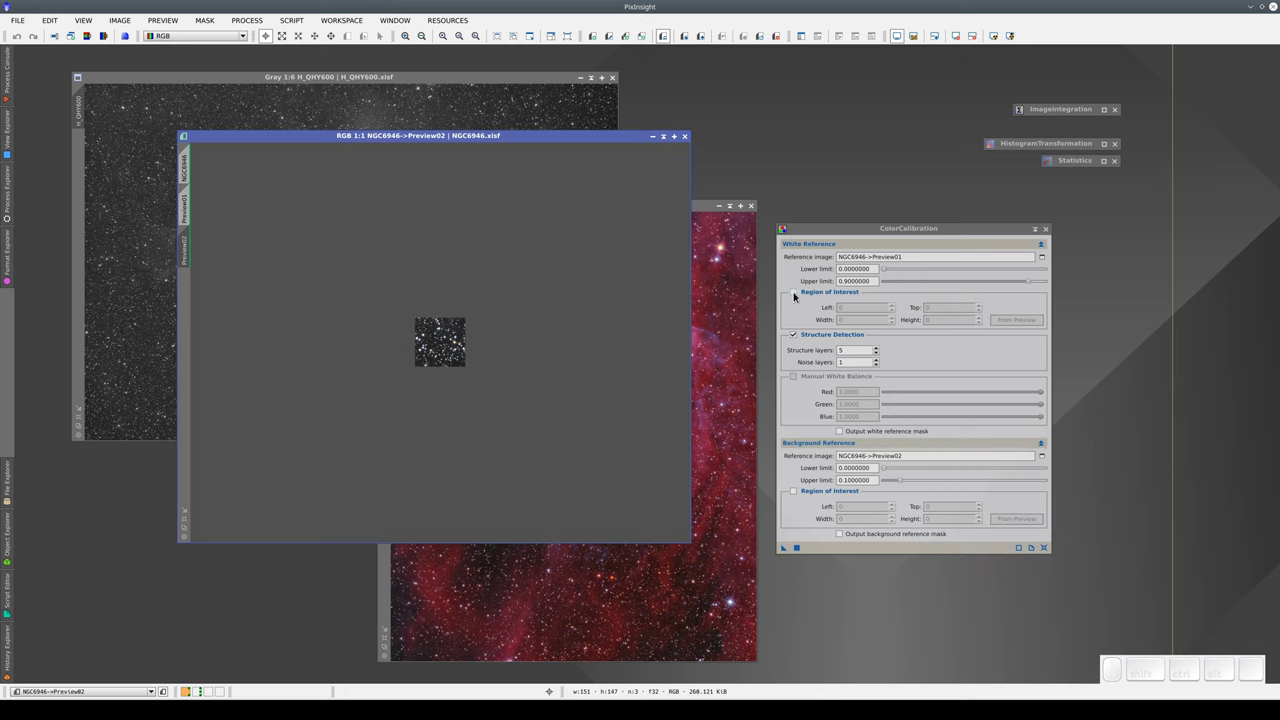
middle_click(797, 291)
left_click(797, 291)
left_click(797, 291)
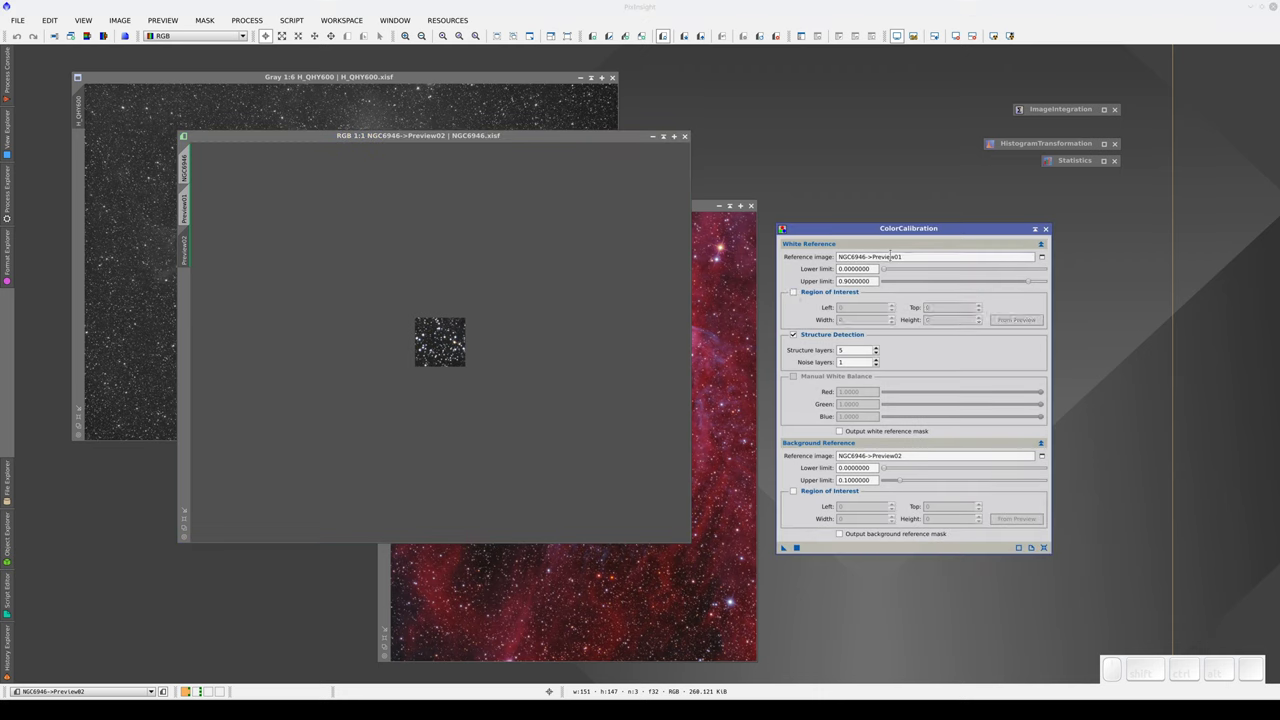
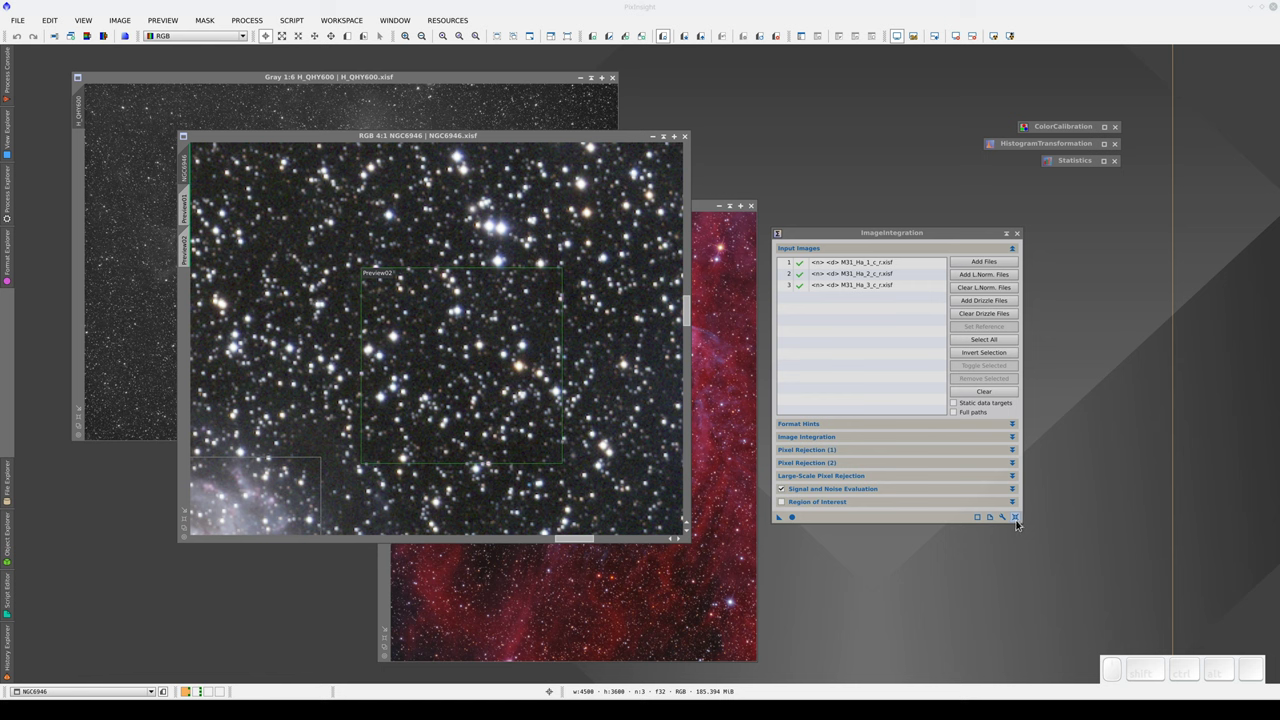
Reset ImageIntegration and bring up its integration cache Preferences dialog.
scroll("up", 3)
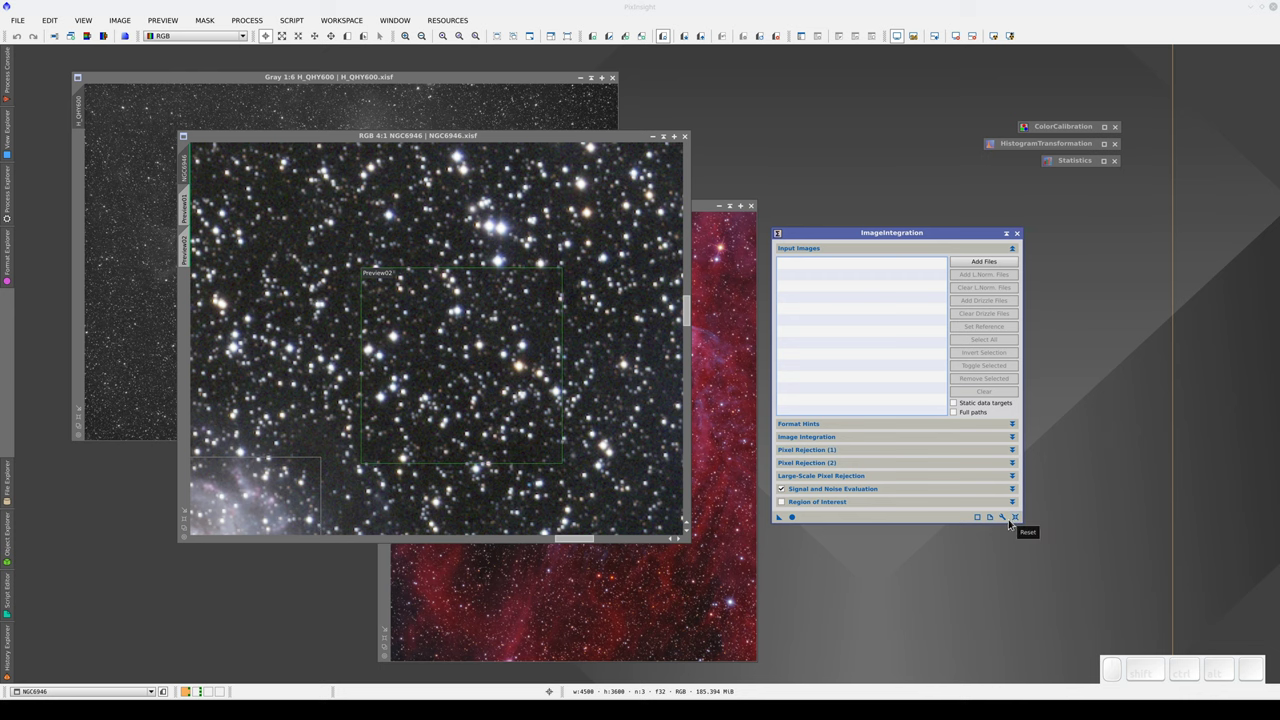
left_click(1007, 520)
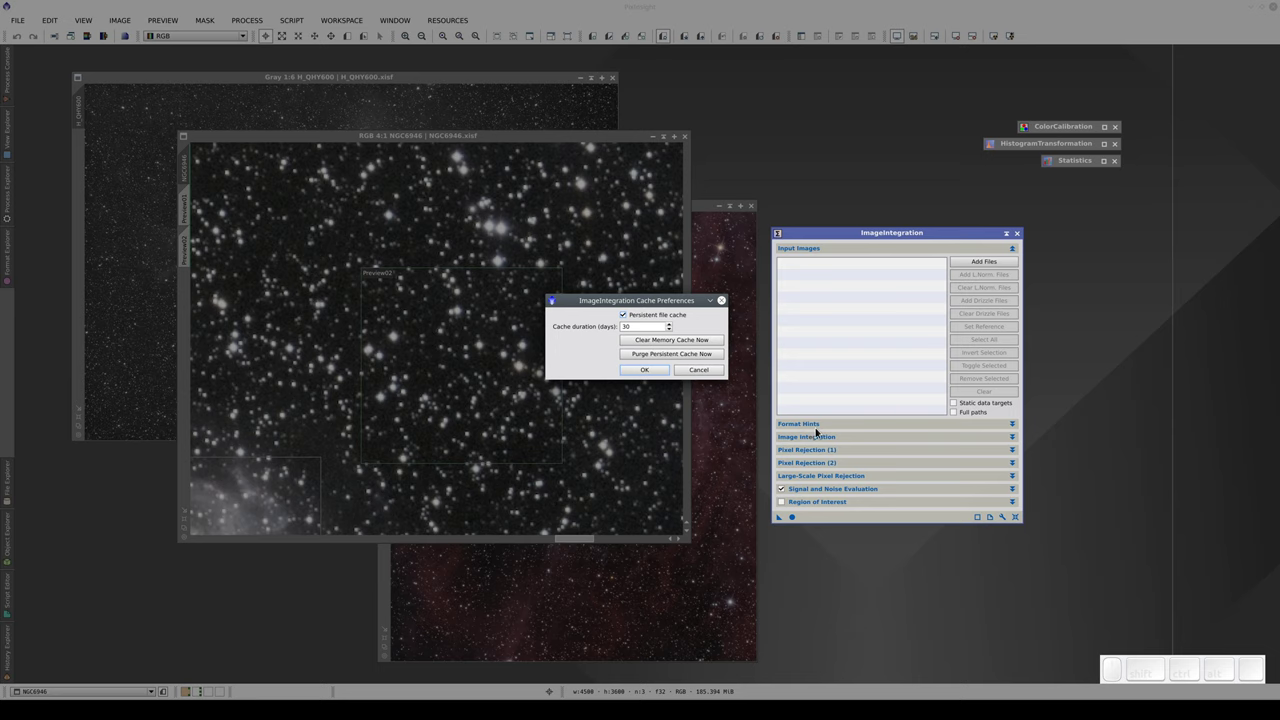
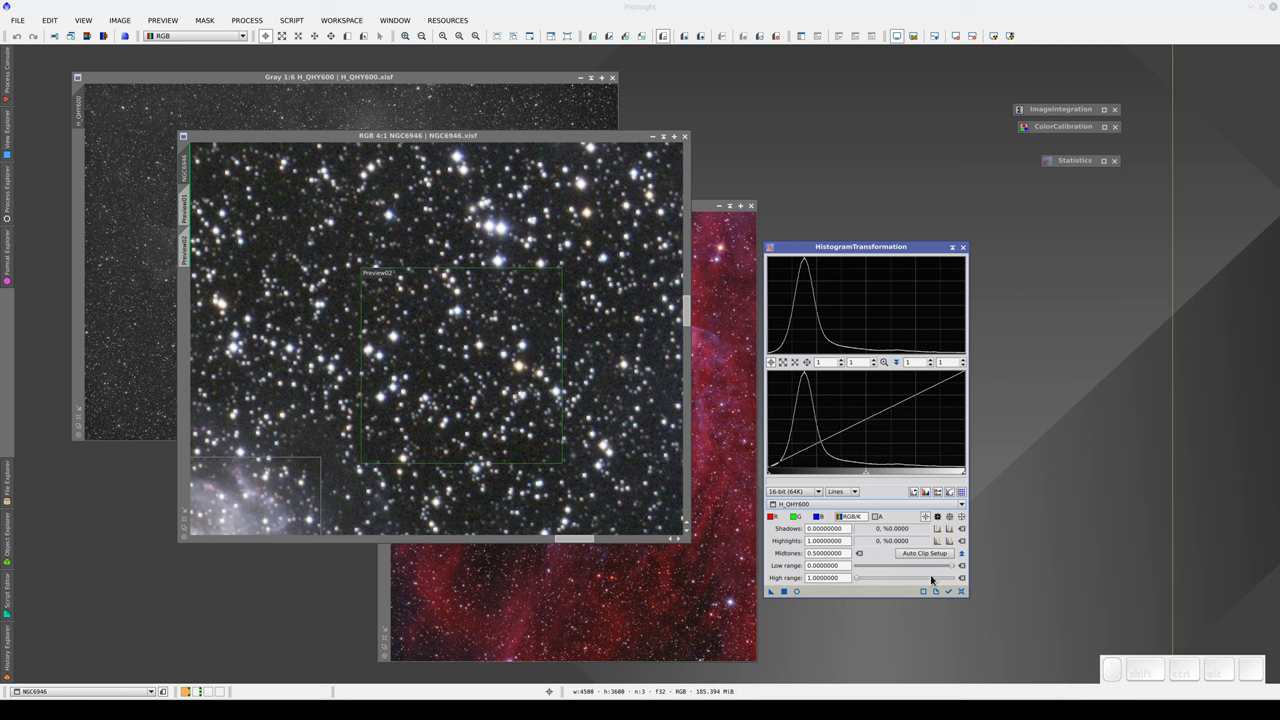
Switch HistogramTransformation's target view through WR134 and back to NGC6946.
left_click(440, 467)
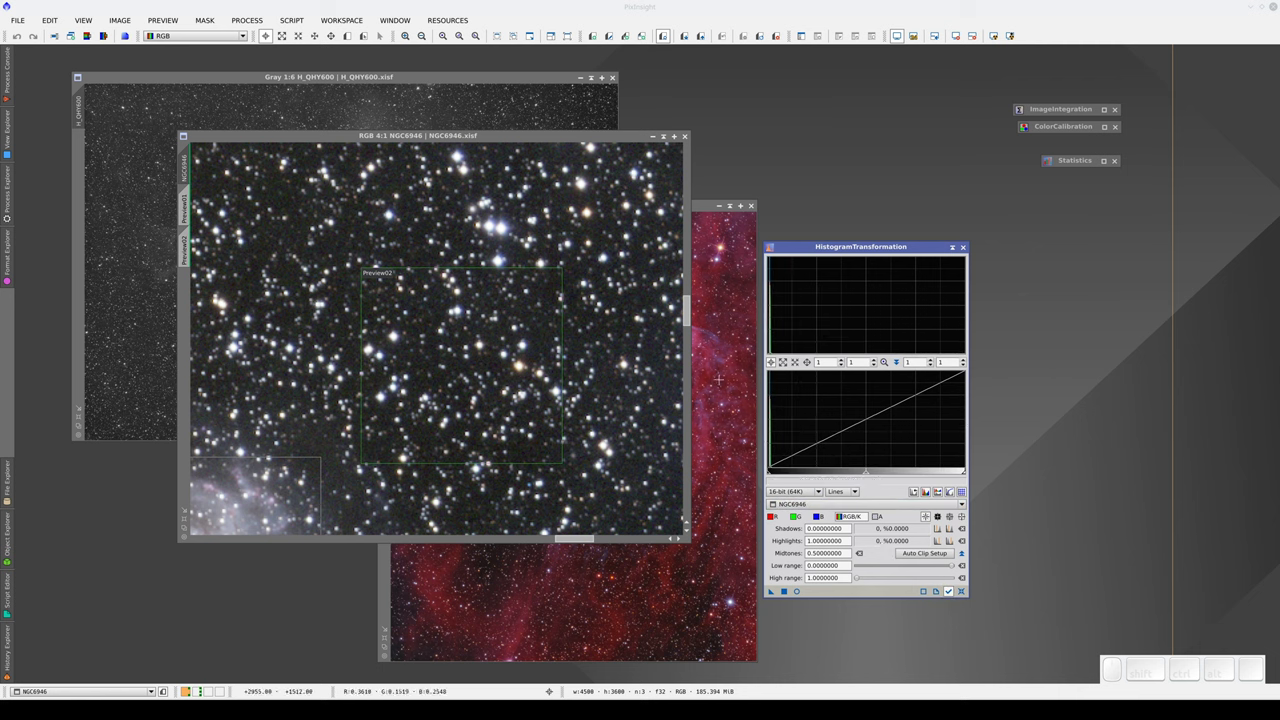
left_click(397, 451)
left_click(378, 500)
left_click(397, 451)
left_click(397, 451)
left_click_drag(397, 451, 378, 500)
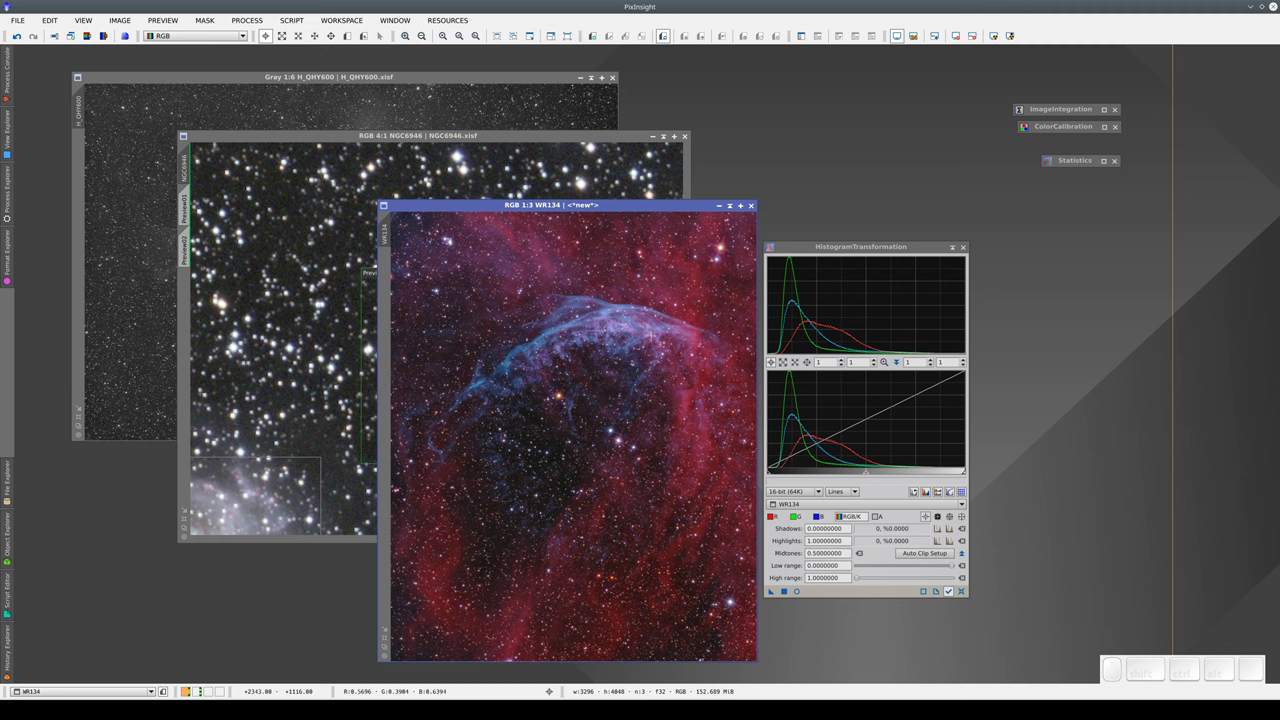
left_click(397, 451)
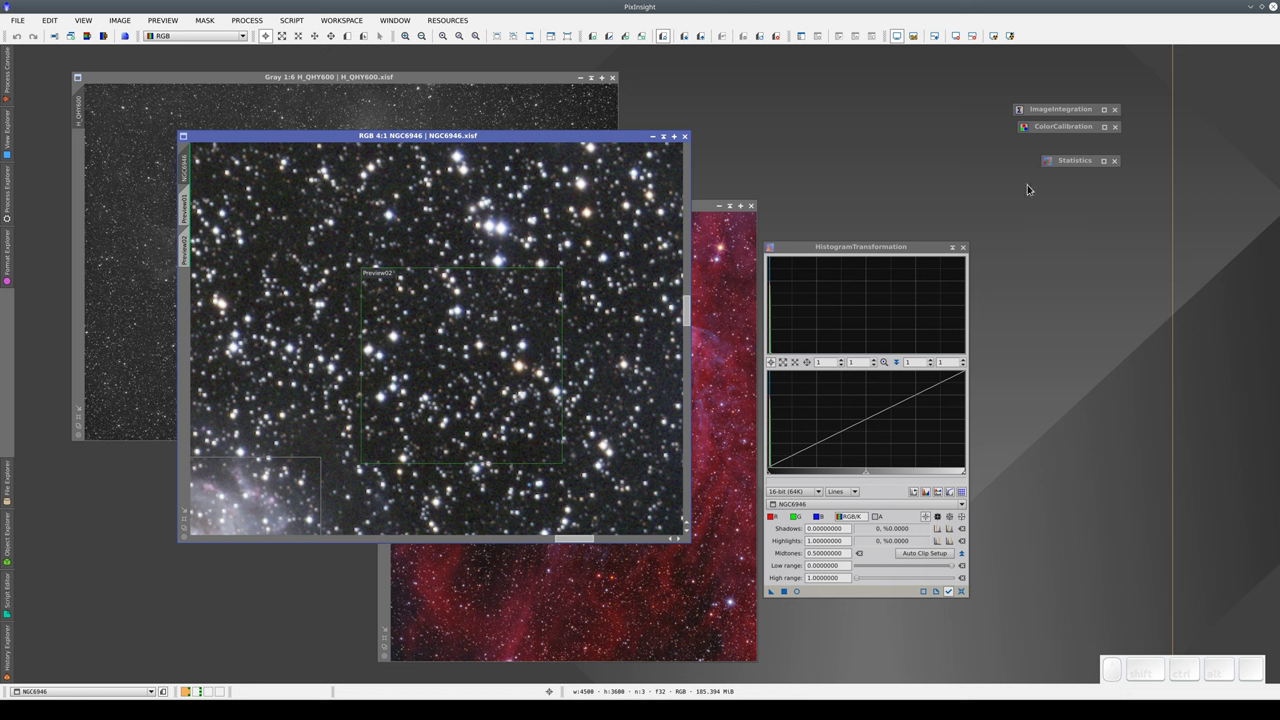
Run Statistics to get per-channel R, G, B values for the NGC6946 view.
left_click(1108, 164)
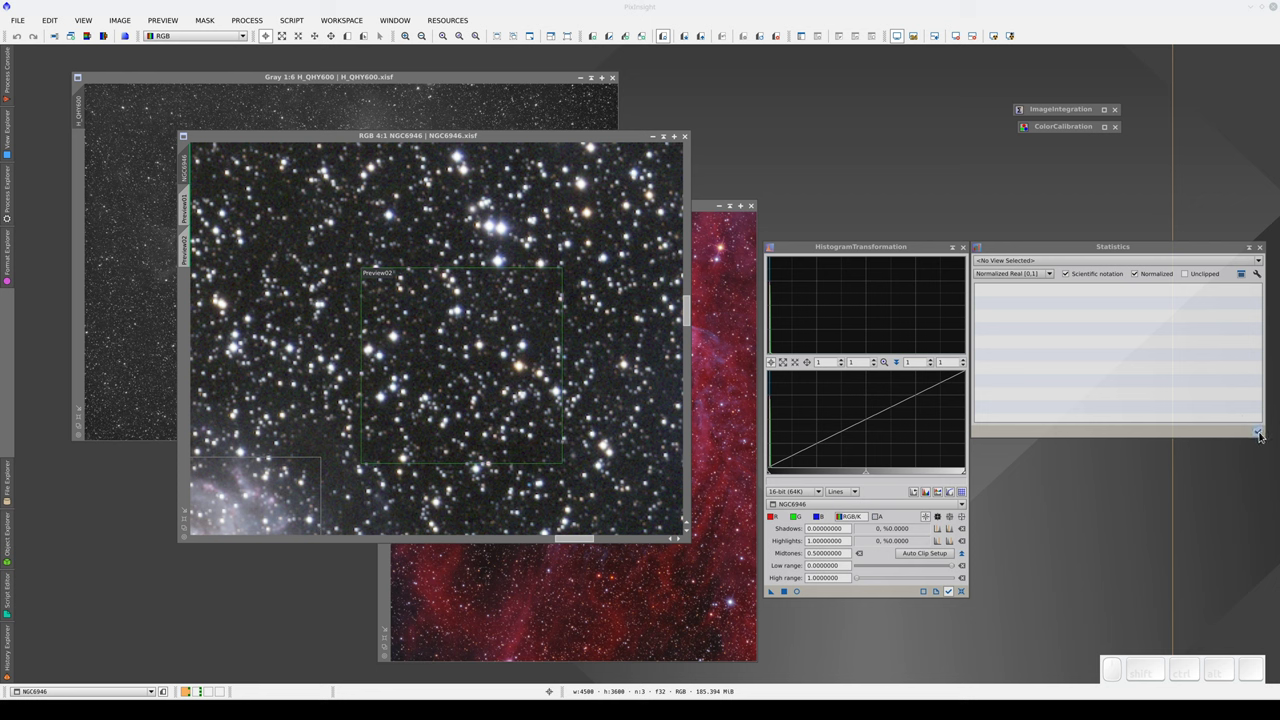
left_click(1263, 435)
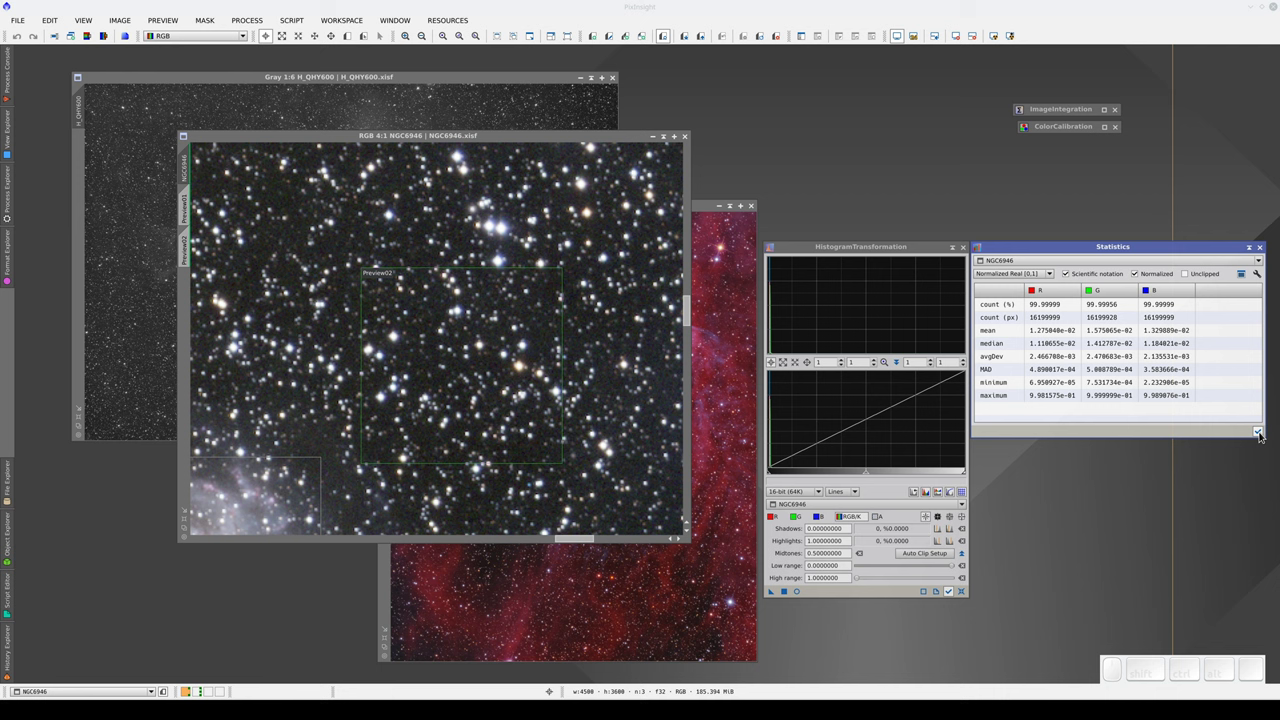